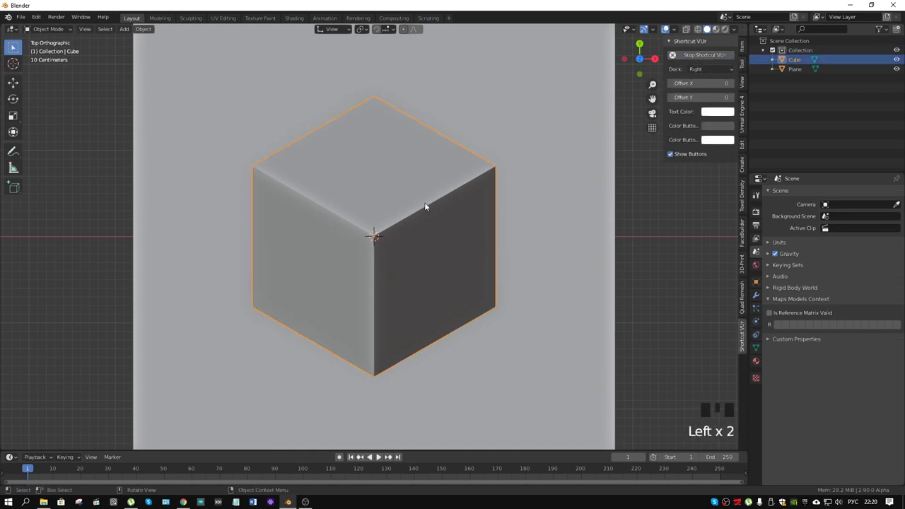
# Select the cube, then add the plane behind it to the selection as the active object.
pyautogui.scroll(-3)
pyautogui.click(479, 126)
pyautogui.press('ctrl+Tab')
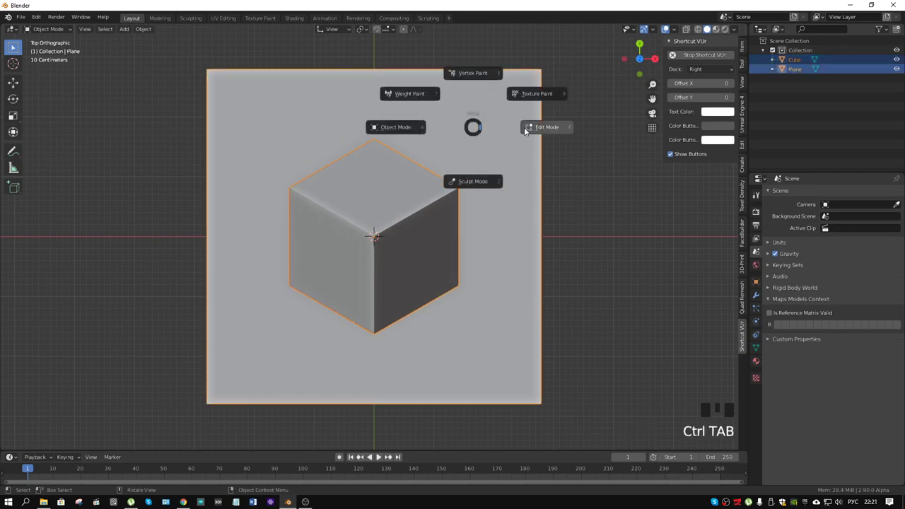
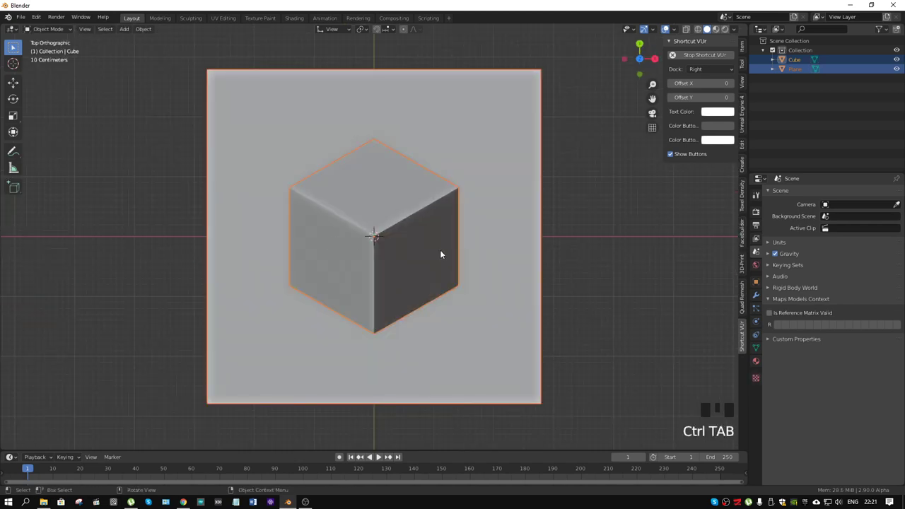
pyautogui.click(464, 235)
pyautogui.click(440, 240)
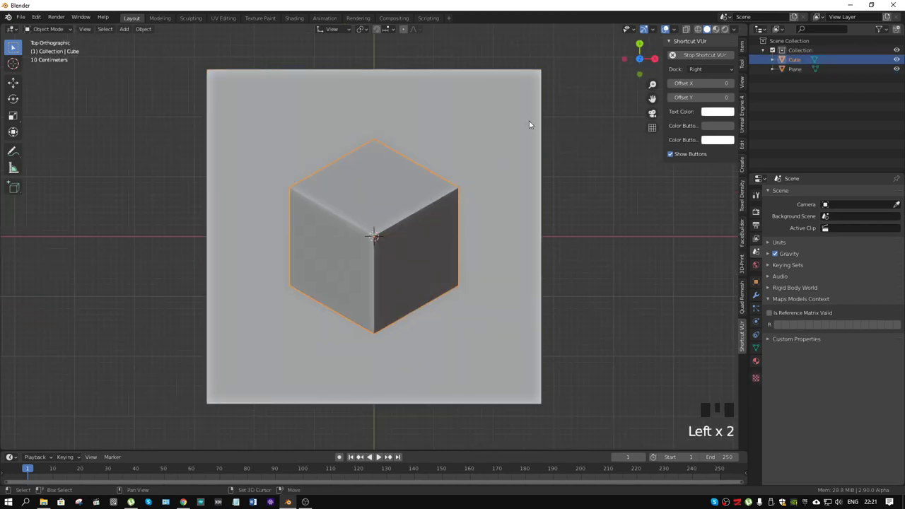
pyautogui.click(511, 79)
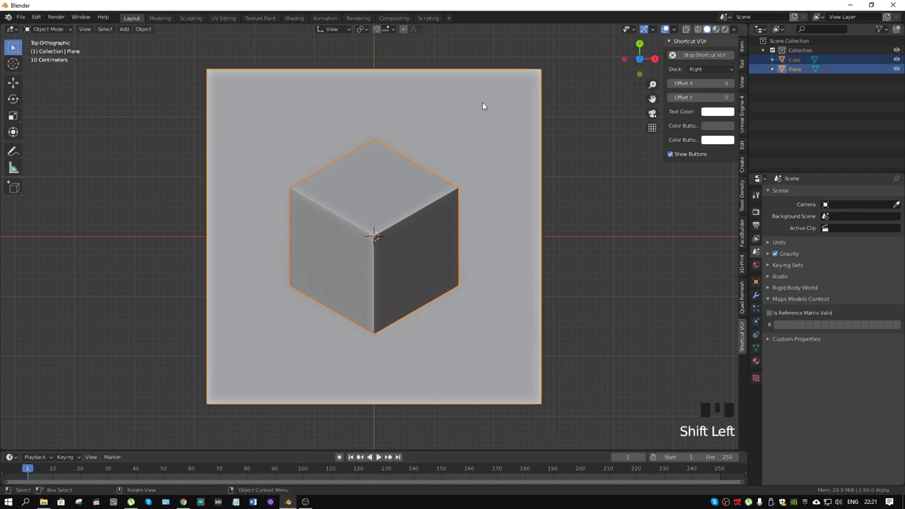
# Enter Edit Mode, select all linked cube faces and search for the Knife Project command.
pyautogui.press('ctrl+Tab')
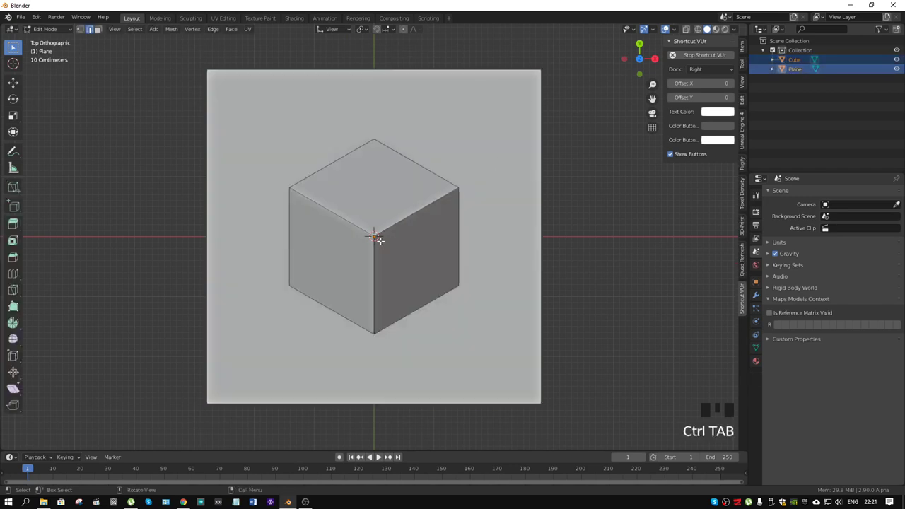
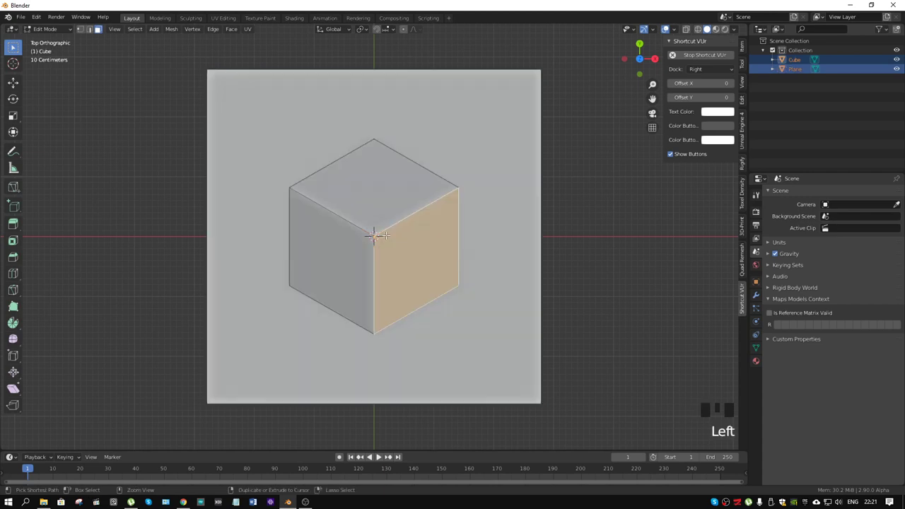
pyautogui.press('ctrl+l')
pyautogui.press('F3')
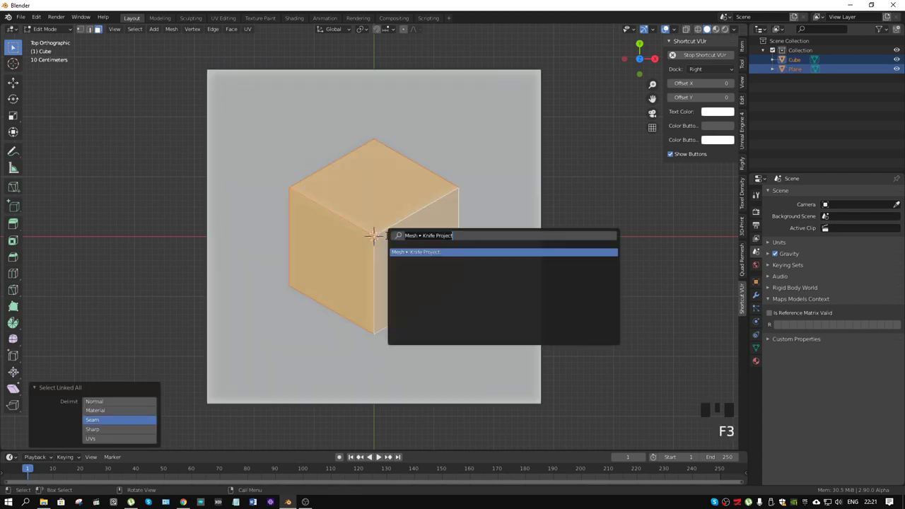
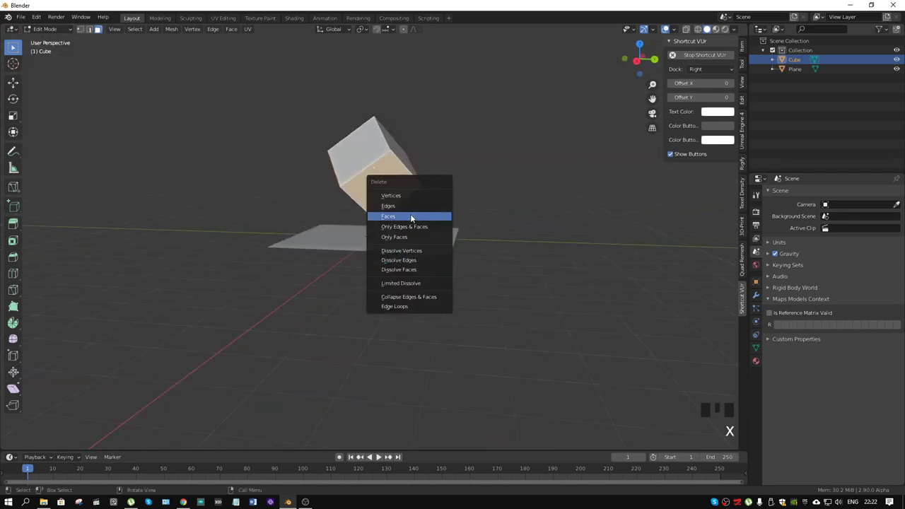
# Check the trimmed cube shell from the front and side numpad views.
pyautogui.press('KP_1')
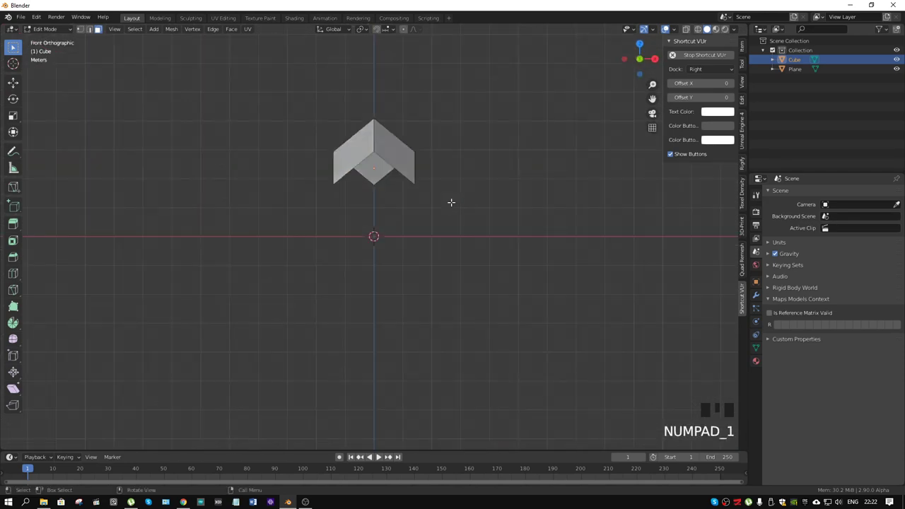
pyautogui.press('KP_3')
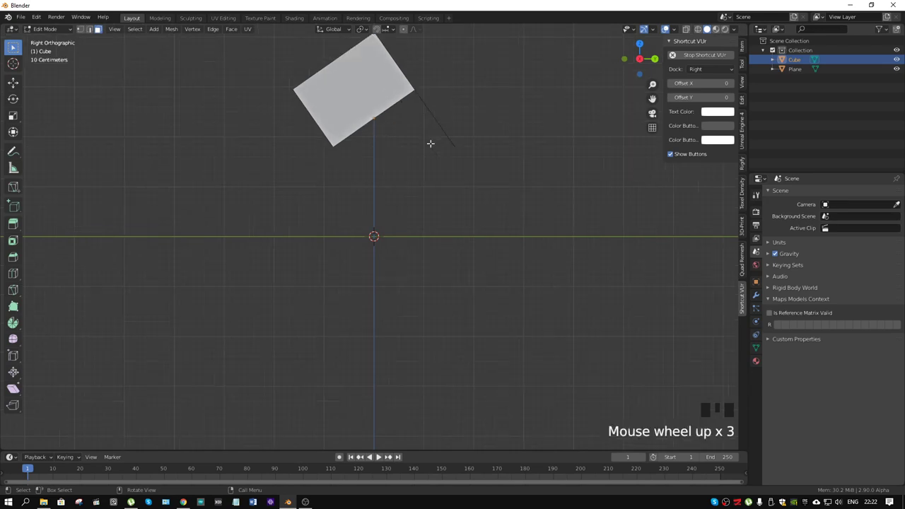
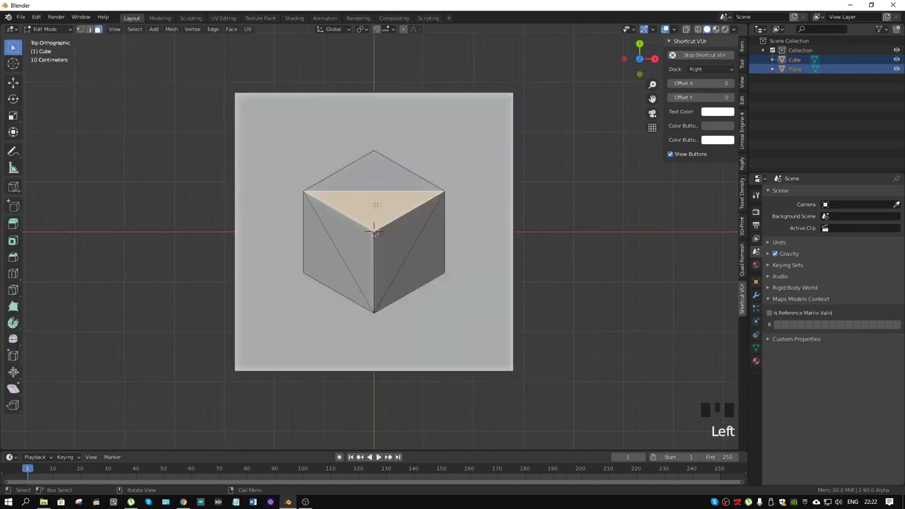
# Select the cube's connected geometry and look up Knife Project again.
pyautogui.press('l')
pyautogui.press('F3')
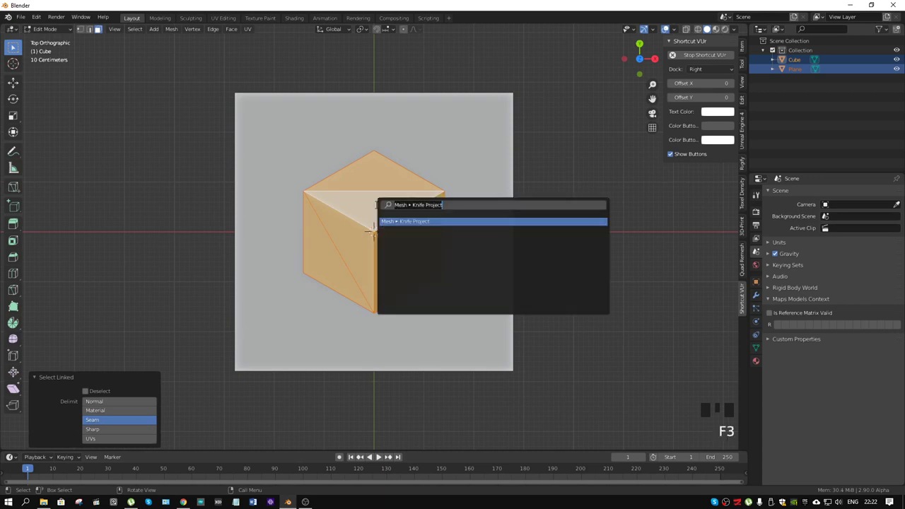
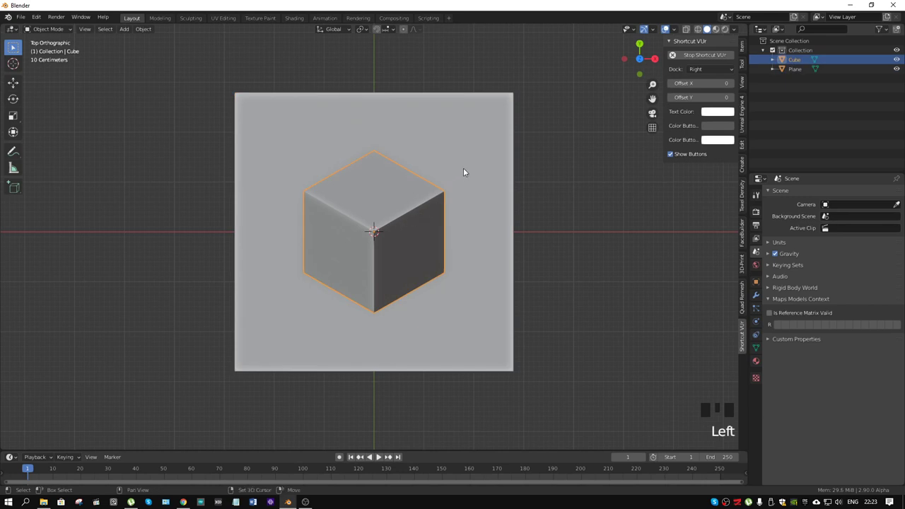
# Edit the plane and add a vertical centre loop cut plus a horizontal one.
pyautogui.click(477, 163)
pyautogui.press('ctrl+Tab')
pyautogui.press('ctrl+r')
pyautogui.press('ctrl+r')
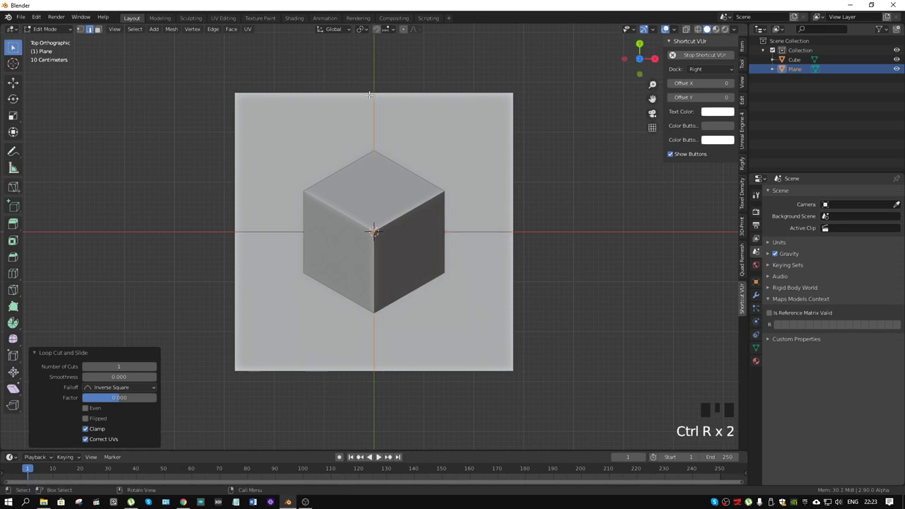
pyautogui.press('ctrl+r')
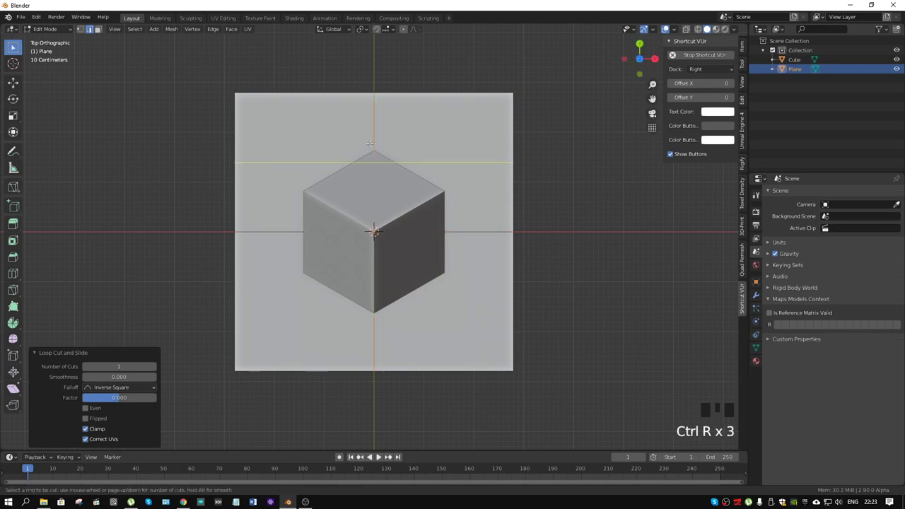
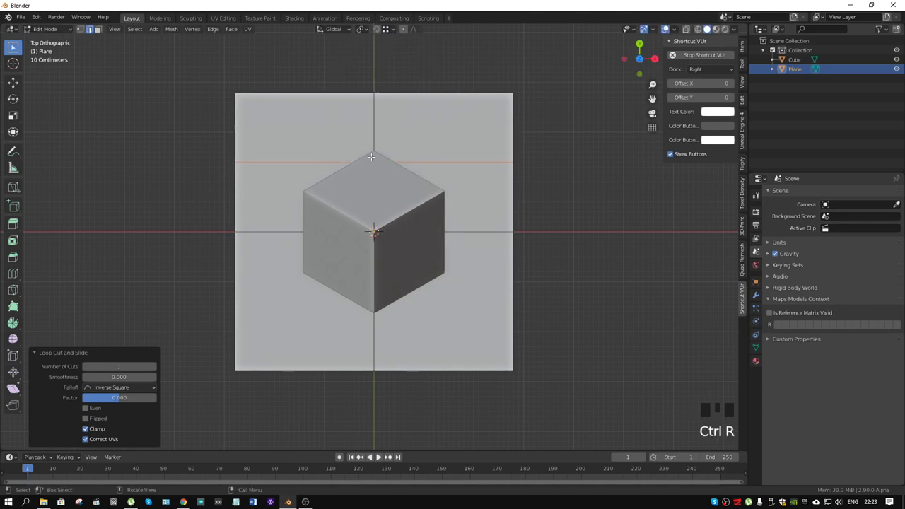
# Slide cuts to the cube's top and bottom corners and add cuts along its side edges.
pyautogui.press('g')
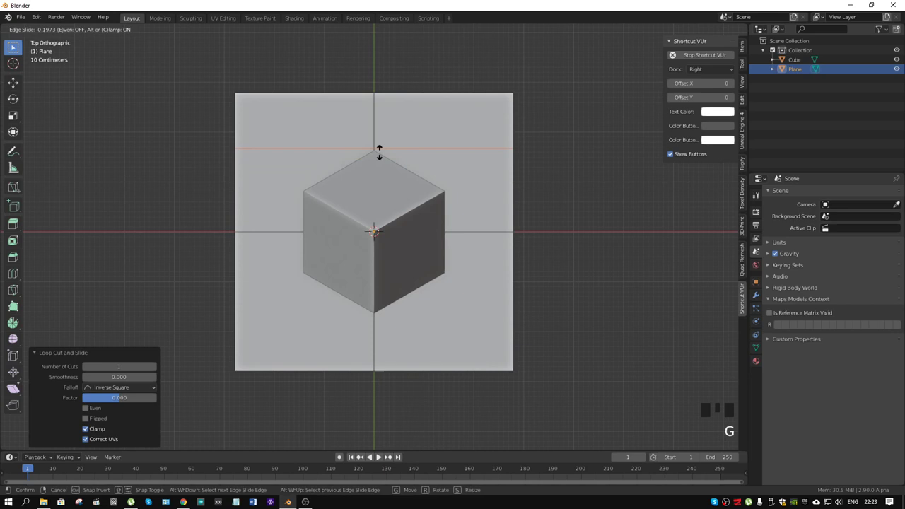
pyautogui.press('ctrl+r')
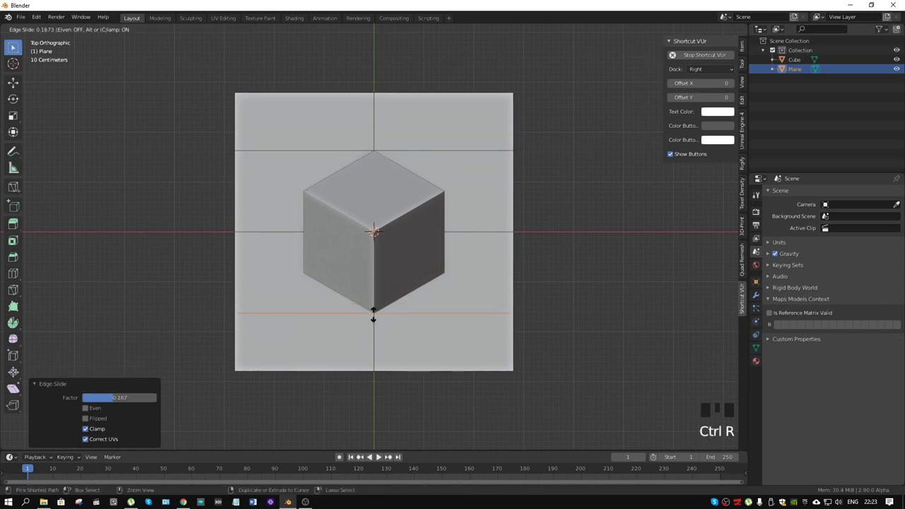
pyautogui.press('ctrl+r')
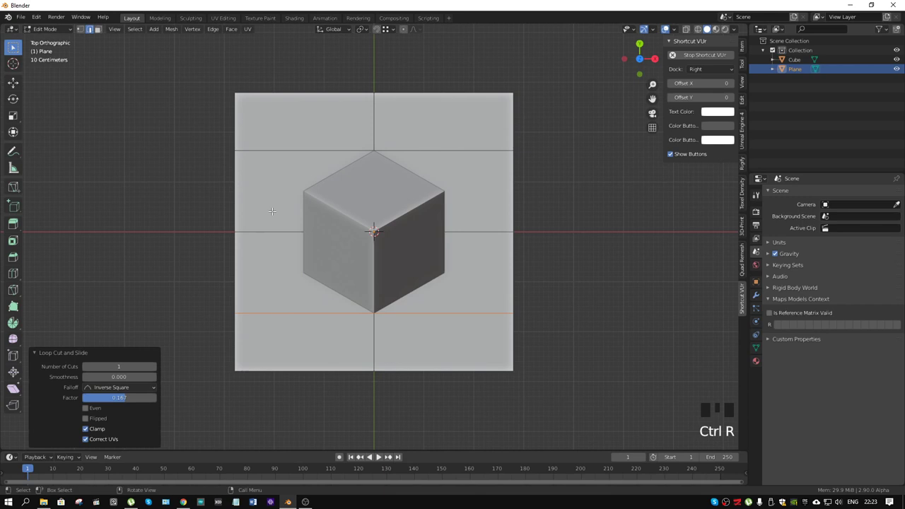
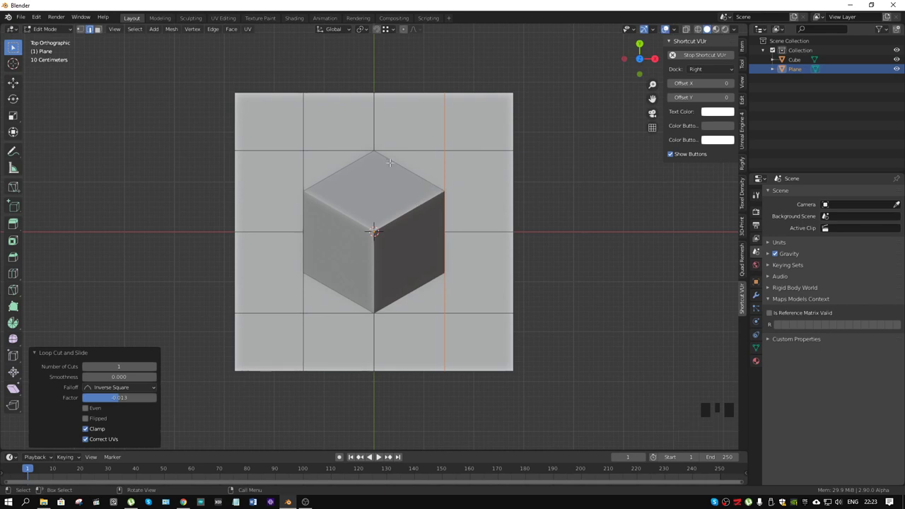
# Knife-cut the cube's hexagonal outline and its inner centre edges into the plane.
pyautogui.press('k')
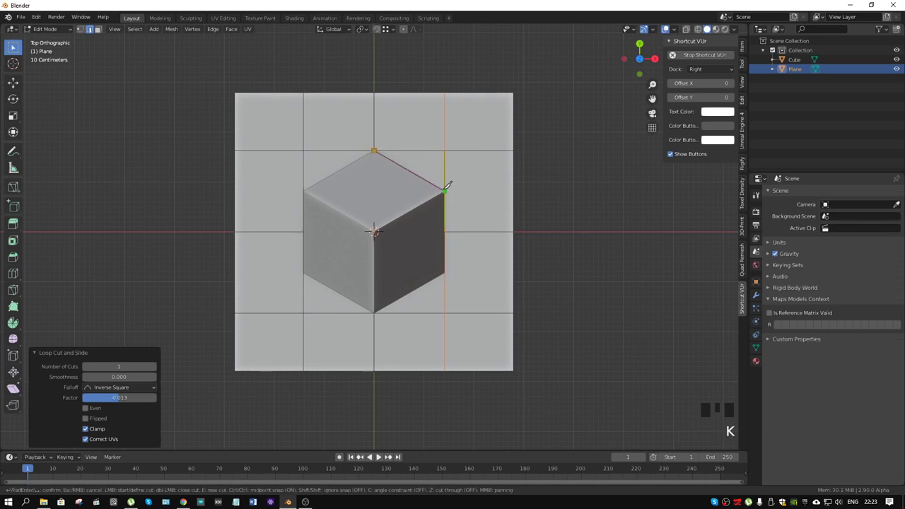
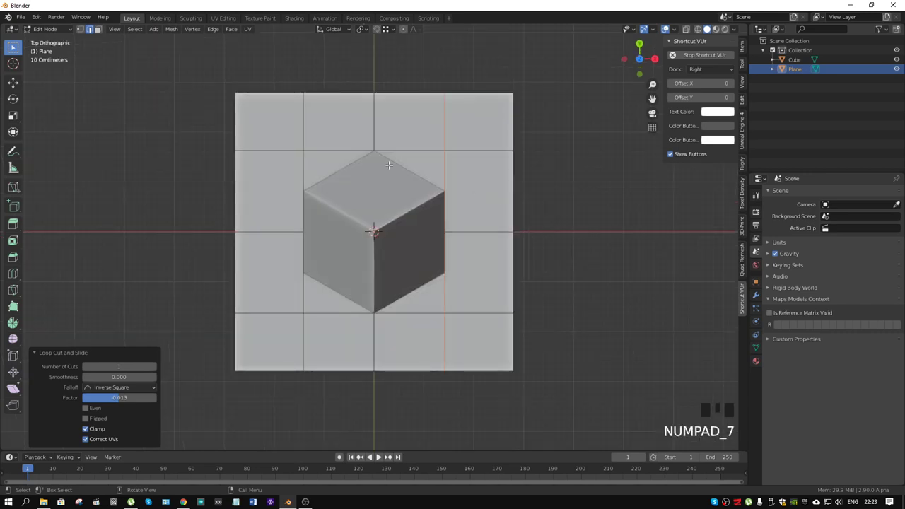
pyautogui.press('k')
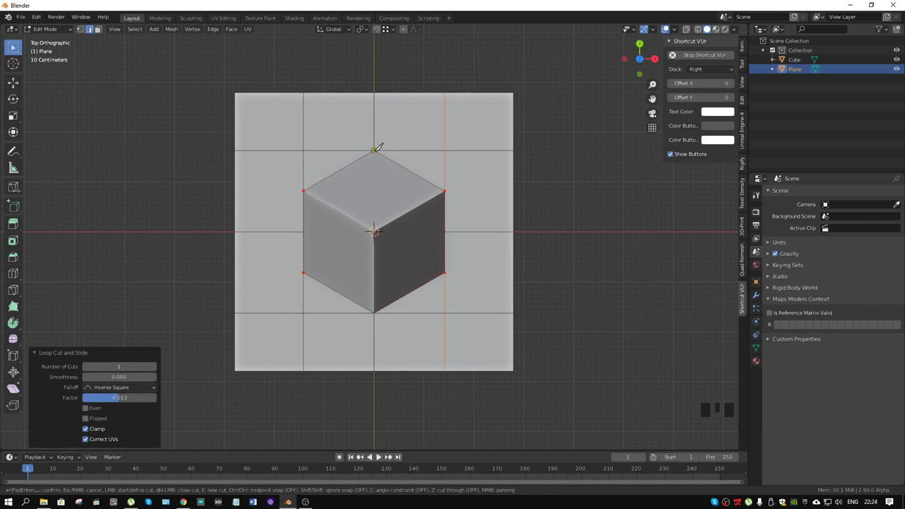
pyautogui.press('k')
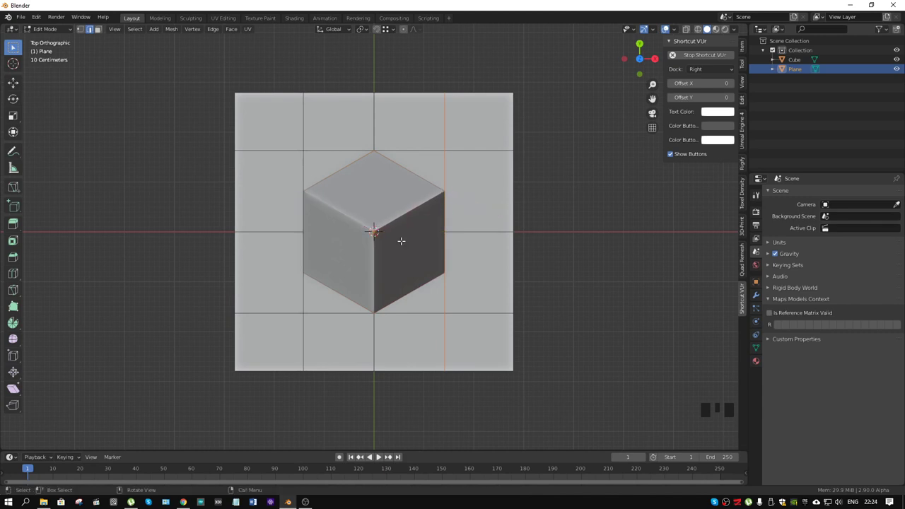
pyautogui.press('k')
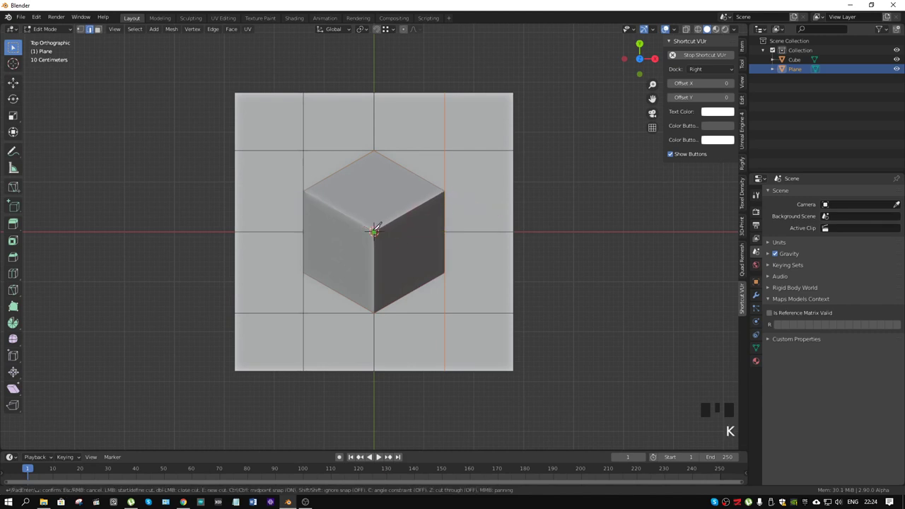
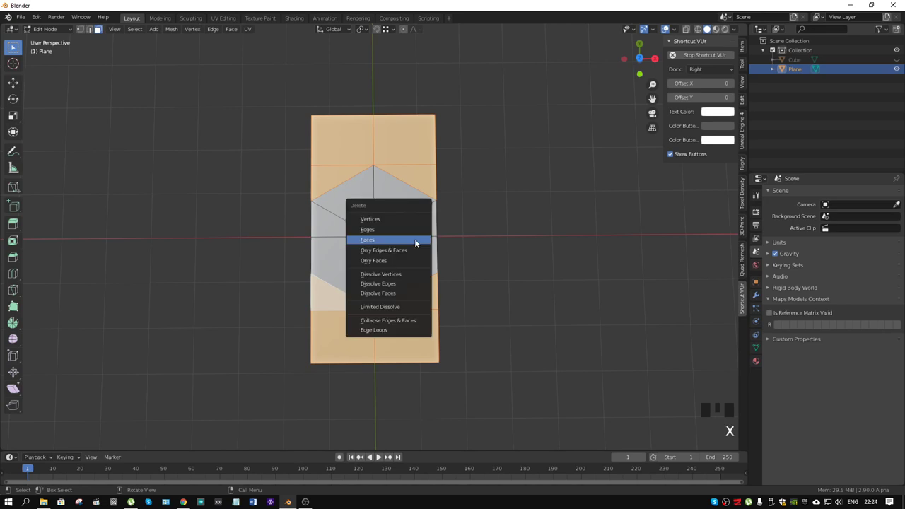
# Undo once and bring up the delete options for the plane's outer faces.
pyautogui.press('ctrl+z')
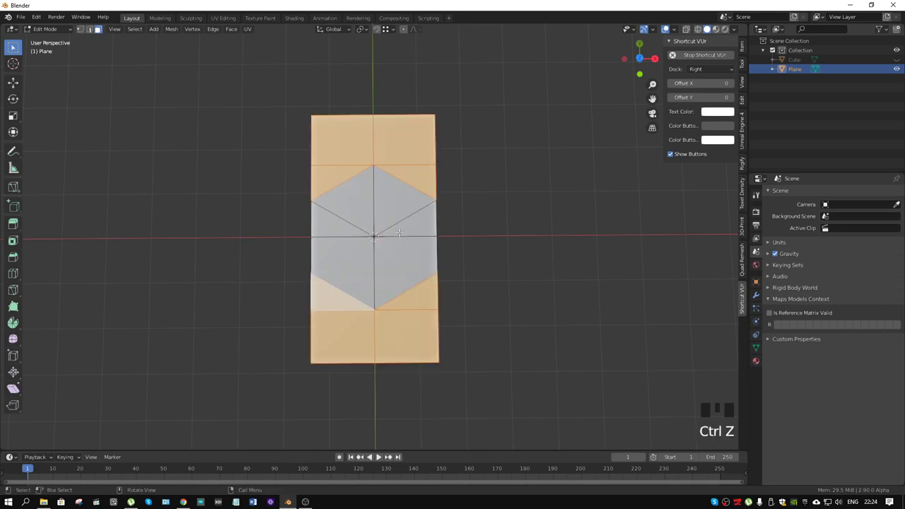
pyautogui.press('x')
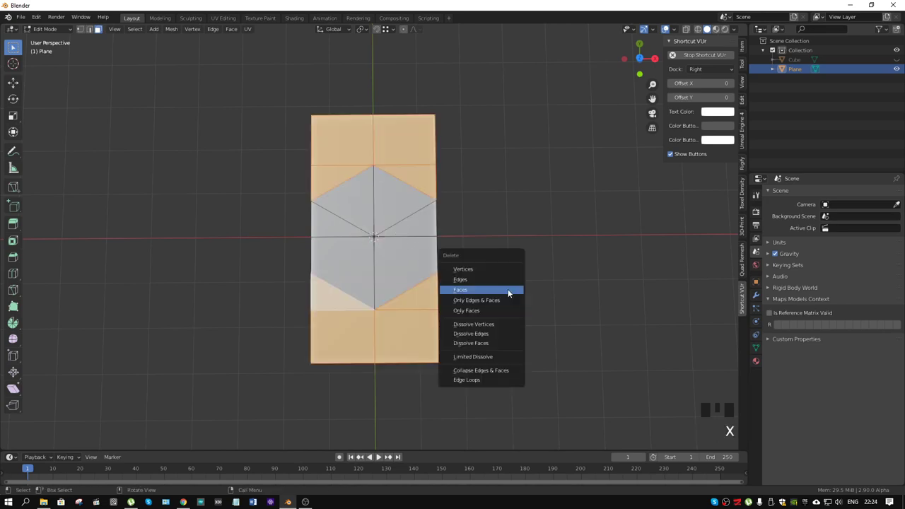
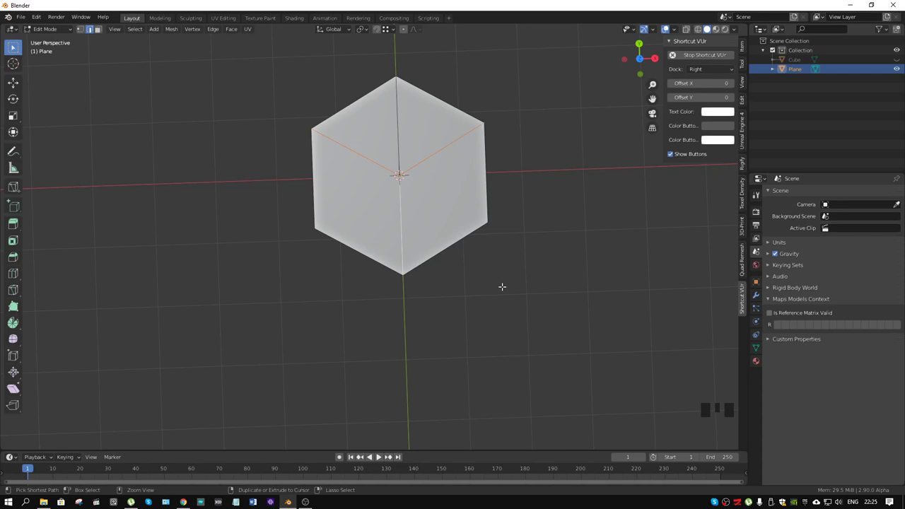
# Bevel the hexagon's three inner edges into thin strips and delete them as faces.
pyautogui.press('ctrl+b')
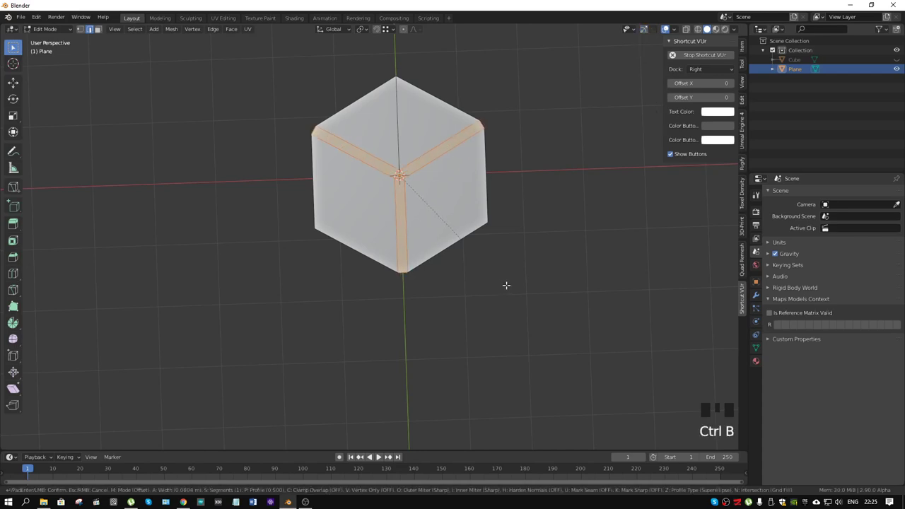
pyautogui.press('x')
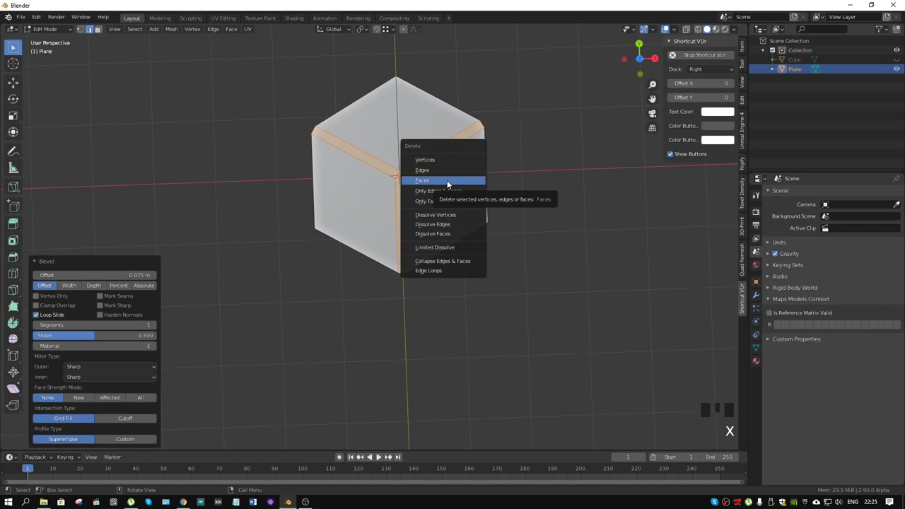
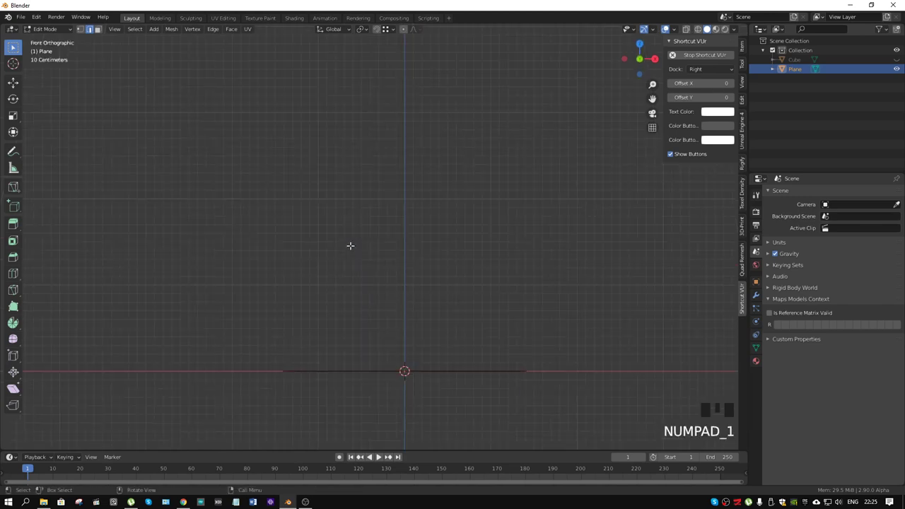
# From top view, add a centre loop cut through each of the three separated faces.
pyautogui.press('KP_7')
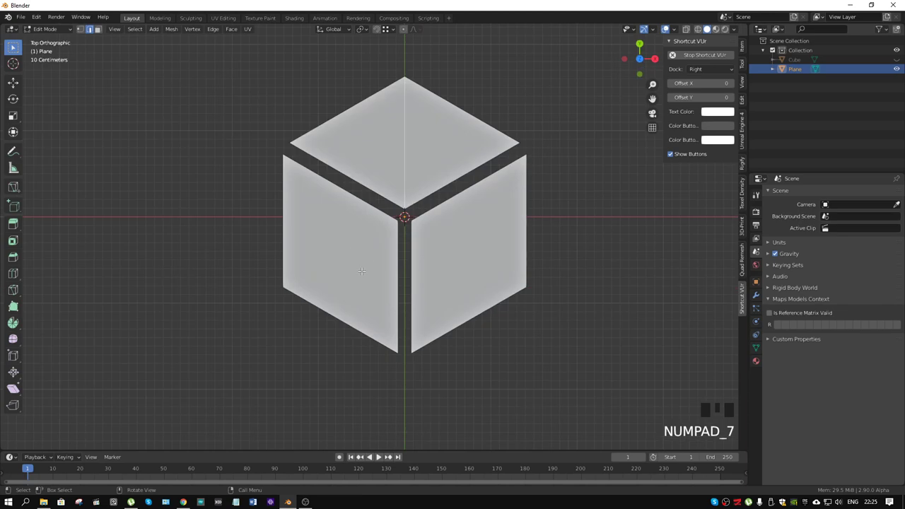
pyautogui.press('k')
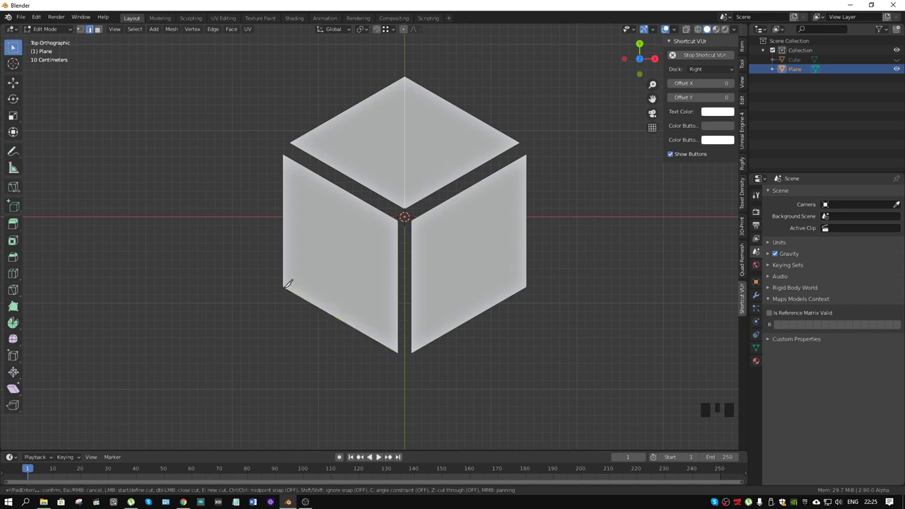
pyautogui.press('ctrl+r')
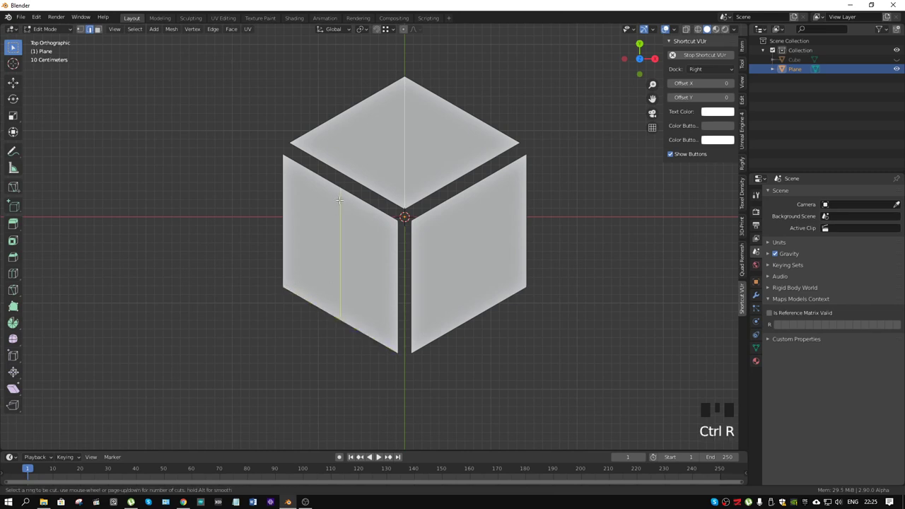
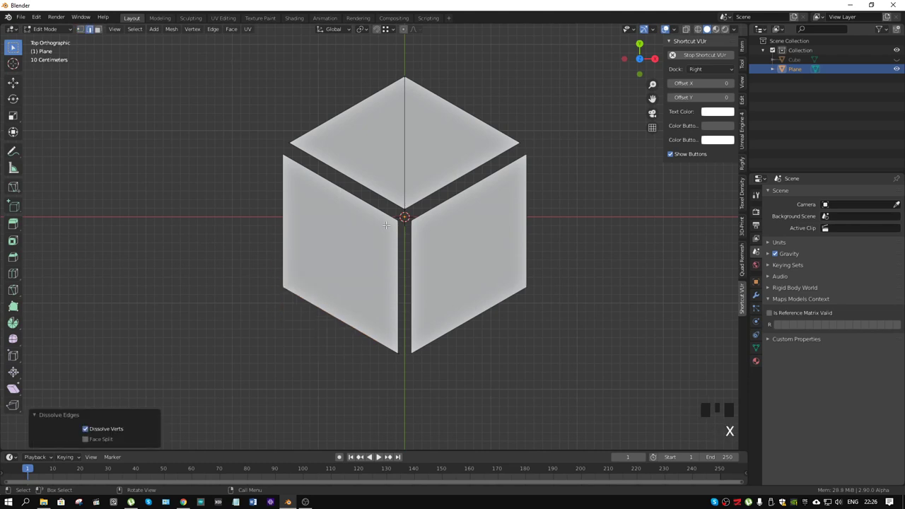
pyautogui.press('ctrl+r')
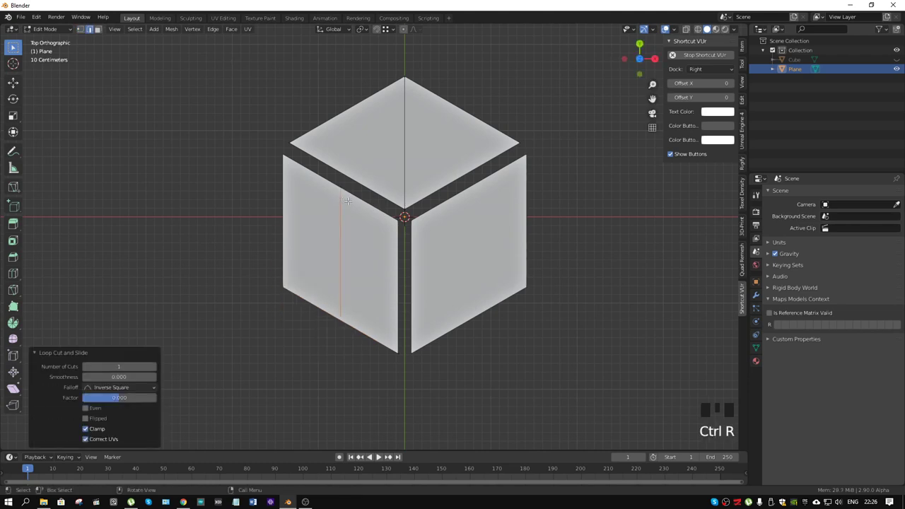
pyautogui.press('ctrl+r')
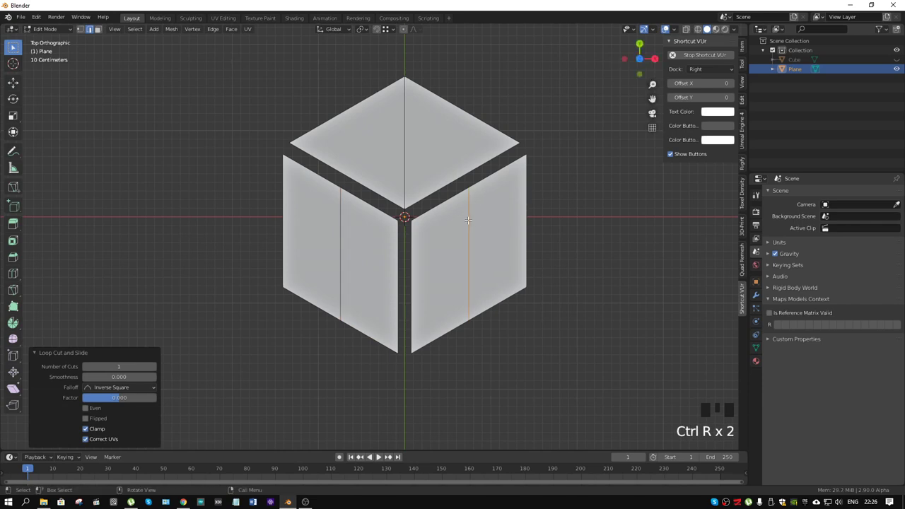
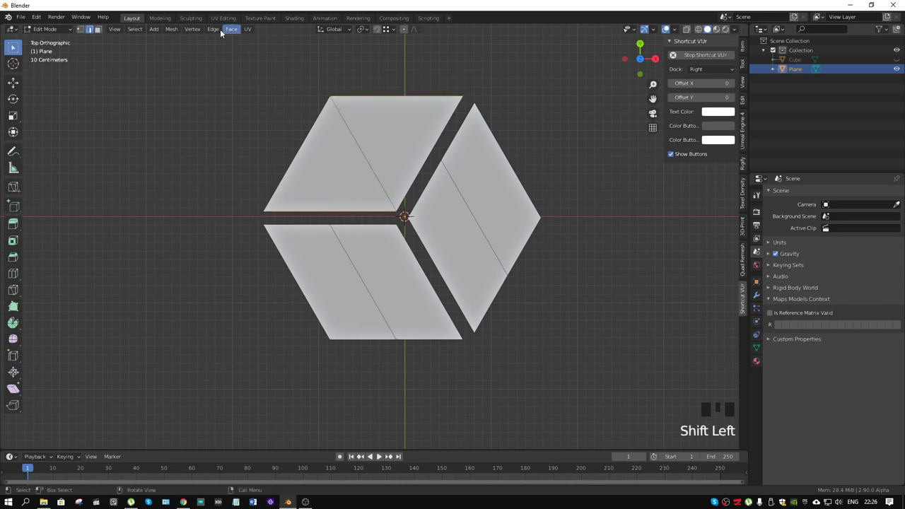
# Subdivide the three faces into quarters with loop cuts, switching between vertex and edge selection.
pyautogui.moveTo(213, 31); pyautogui.dragTo(380, 455)
pyautogui.press('1')
pyautogui.click(380, 454)
pyautogui.click(380, 455)
pyautogui.press('j')
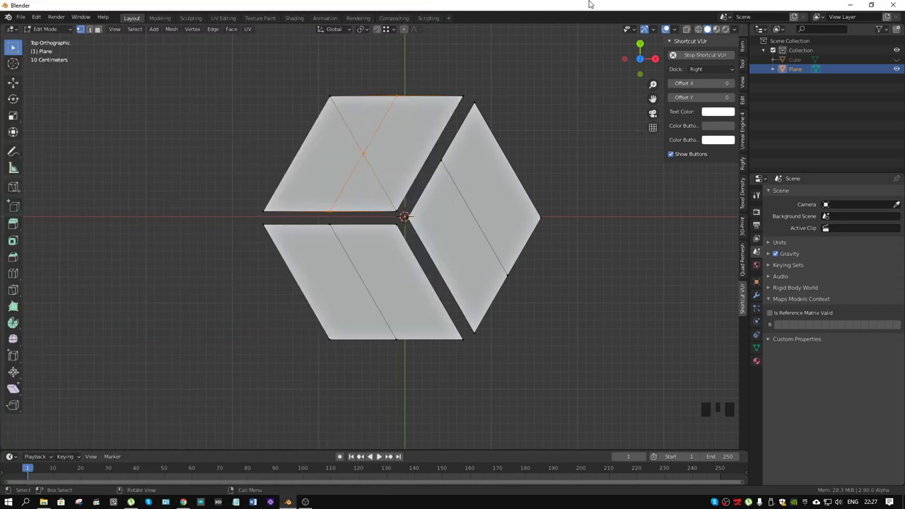
pyautogui.press('ctrl+r')
pyautogui.press('ctrl+r')
pyautogui.press('2')
pyautogui.click(379, 455)
pyautogui.click(379, 455)
pyautogui.click(380, 455)
# Knife-cut across the top face and select its middle vertices.
pyautogui.press('1')
pyautogui.press('k')
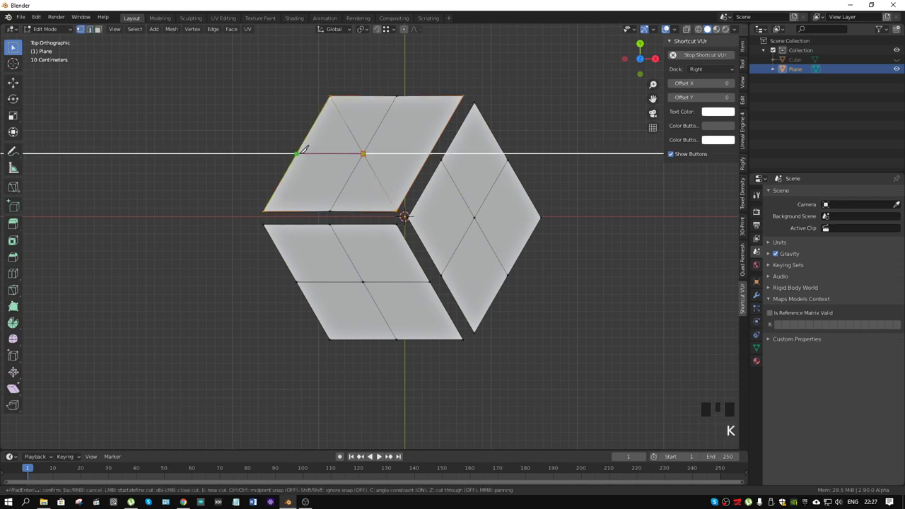
pyautogui.press('k')
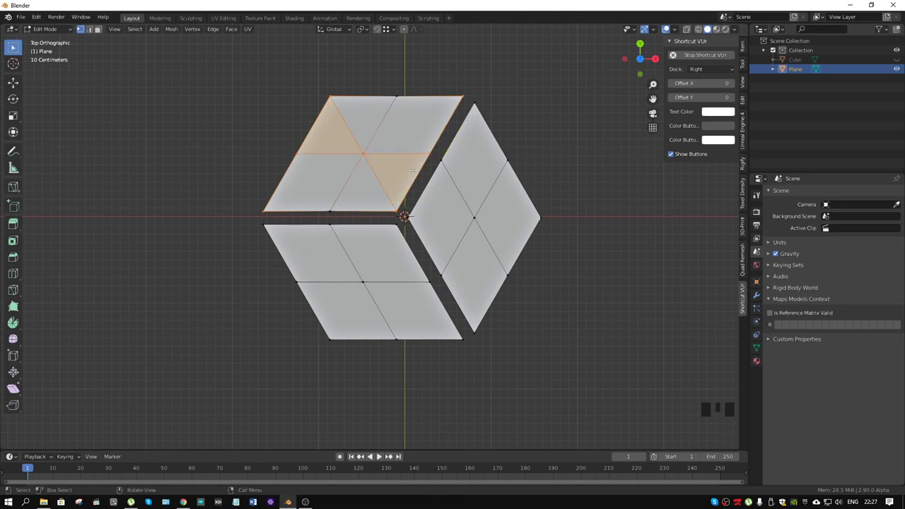
pyautogui.press('2')
pyautogui.click(380, 455)
pyautogui.click(380, 455)
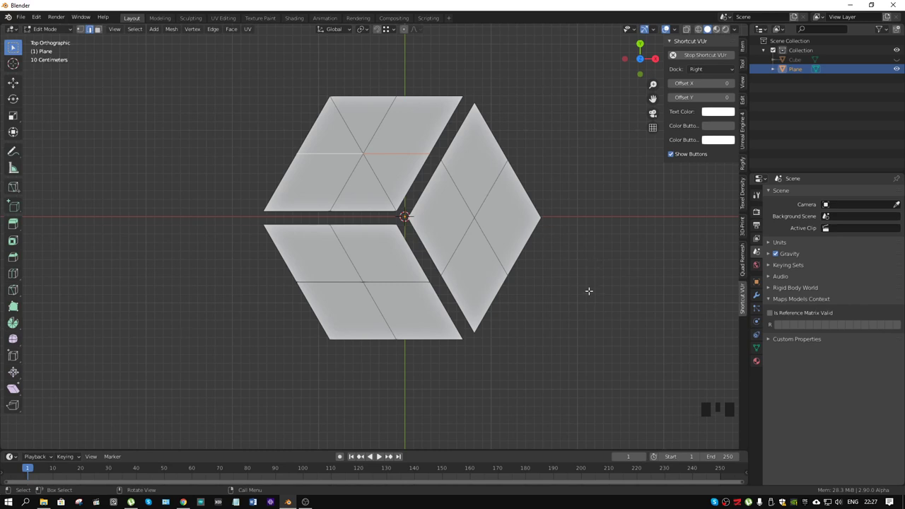
# Slide the middle points of the top and right faces sideways along X to bend their outlines.
pyautogui.press('g')
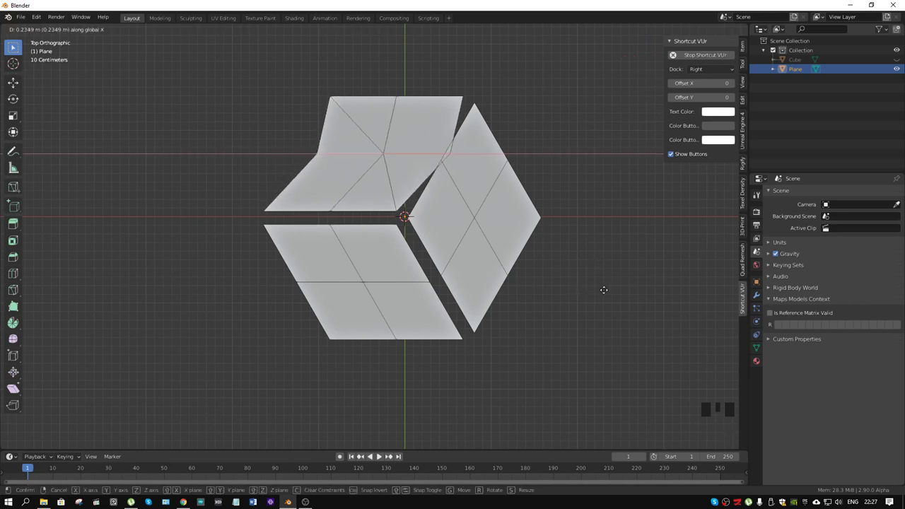
pyautogui.click(380, 454)
pyautogui.click(380, 454)
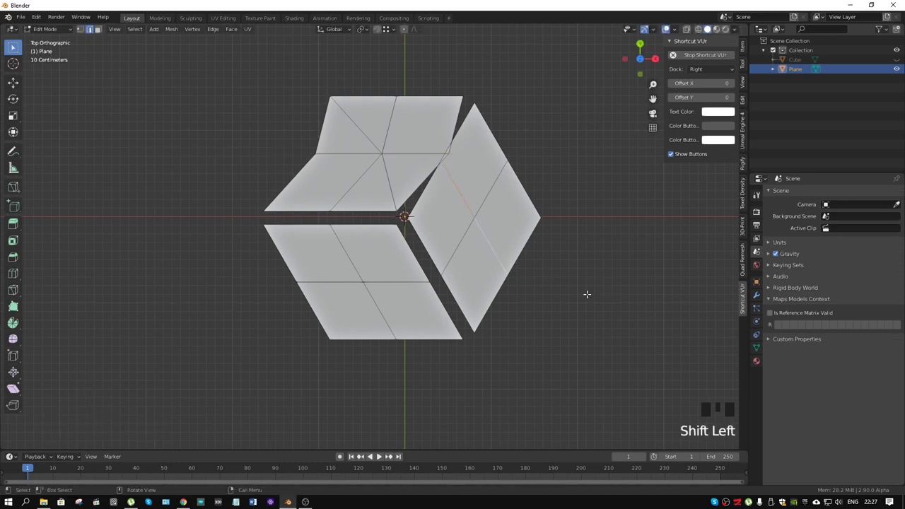
pyautogui.press('g')
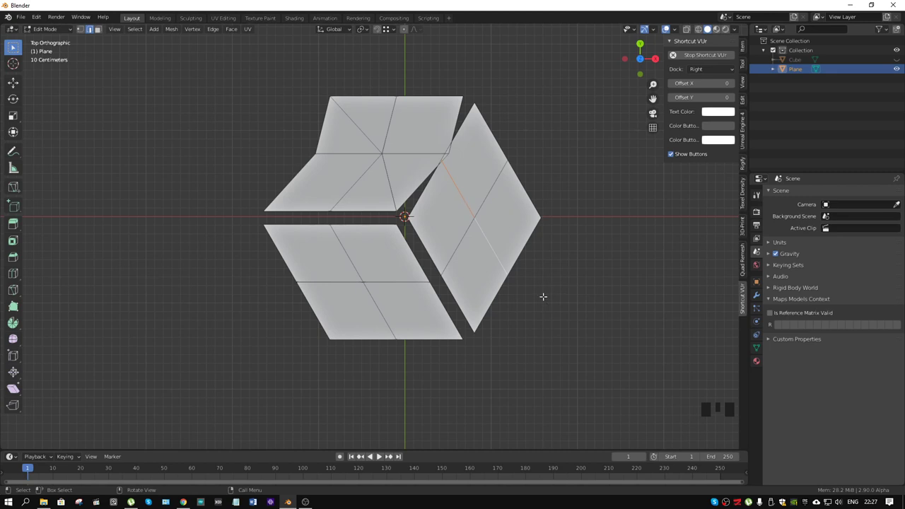
# Slide the lower face's middle points sideways along X to bend its outline.
pyautogui.click(380, 454)
pyautogui.click(380, 455)
pyautogui.press('g')
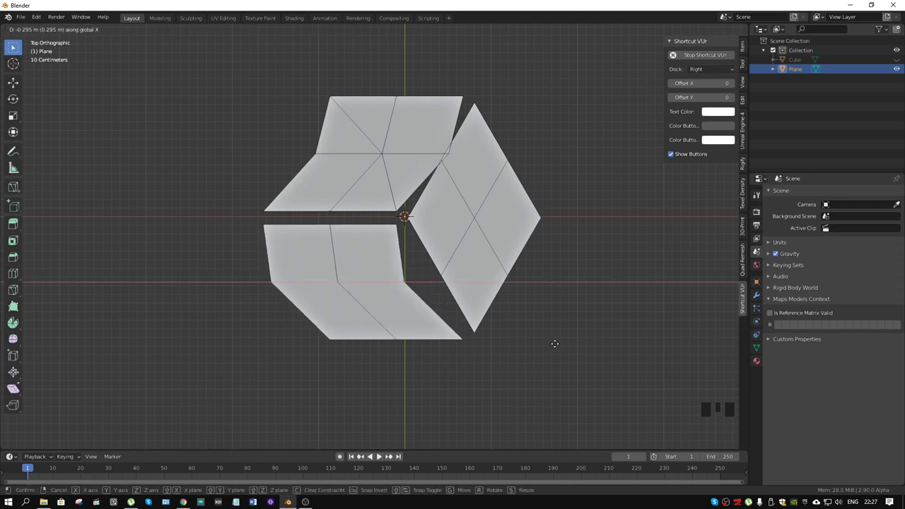
pyautogui.click(379, 455)
# Reselect the right and lower faces' middle edges and move the lower face's points freely off-centre.
pyautogui.click(380, 454)
pyautogui.click(380, 454)
pyautogui.click(380, 455)
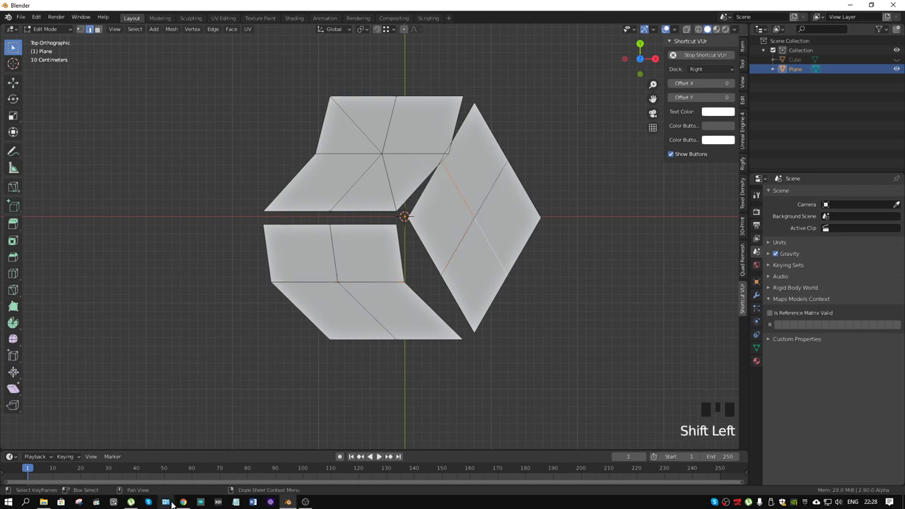
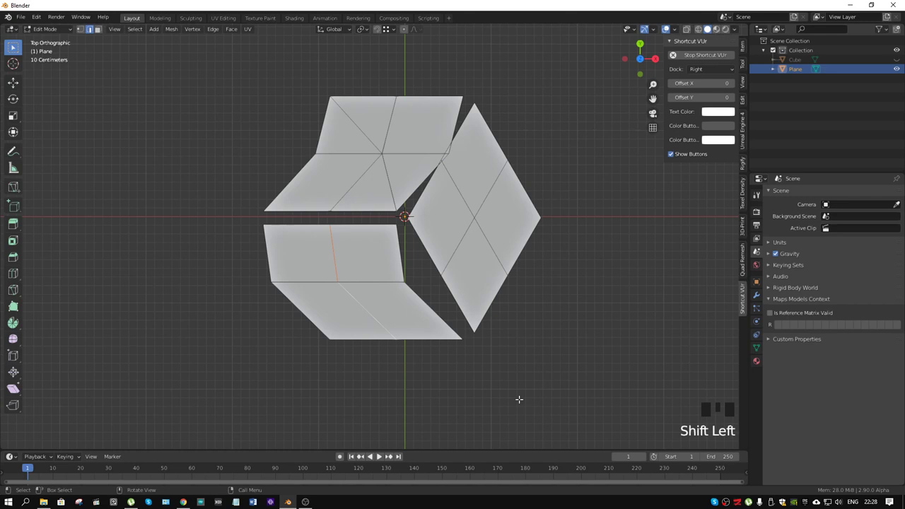
pyautogui.press('g')
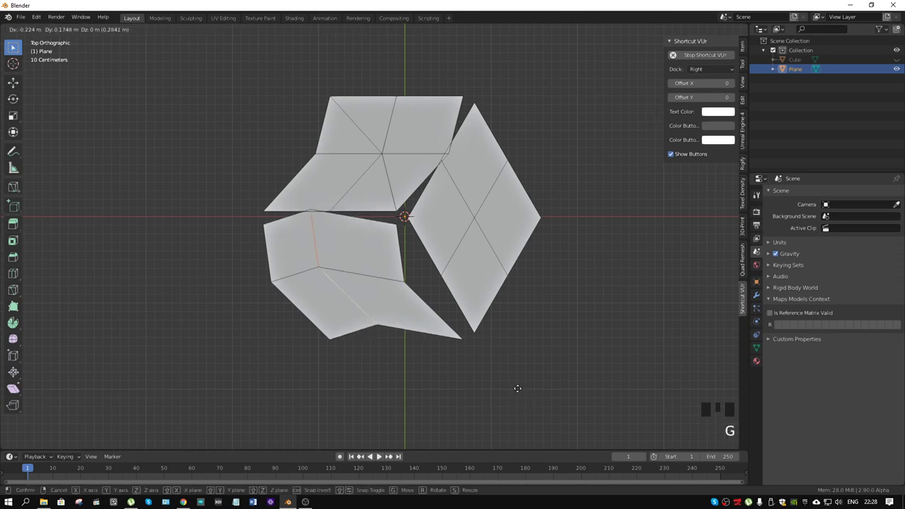
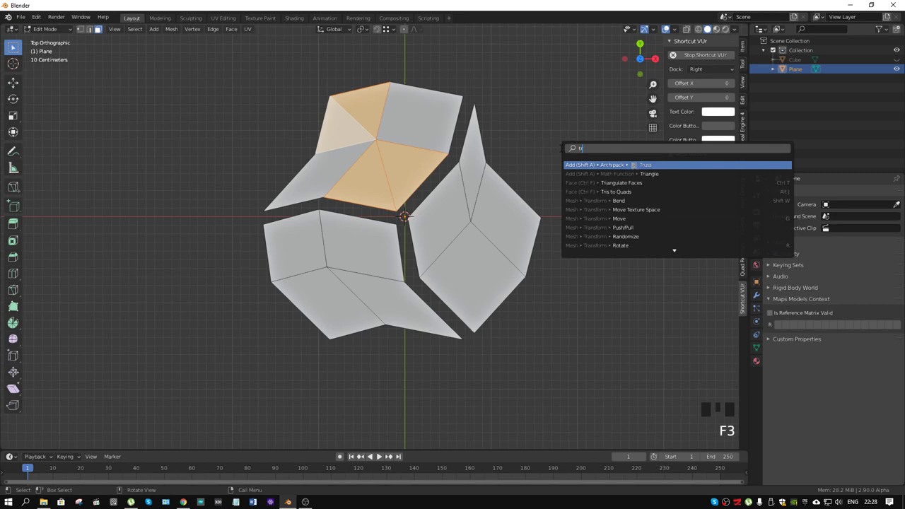
# Merge the top face's triangles back to quads and check the shape in Object Mode, returning to edge editing.
pyautogui.press('Down')
pyautogui.press('ctrl+Tab')
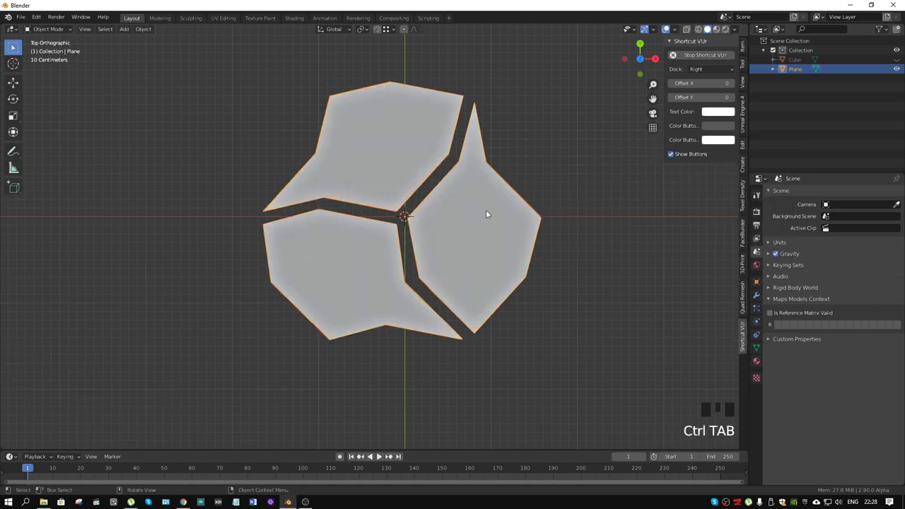
pyautogui.click(379, 455)
pyautogui.press('ctrl+Tab')
pyautogui.press('2')
# Select all the outer outline edges of the three faces.
pyautogui.click(380, 454)
pyautogui.click(379, 455)
pyautogui.click(380, 454)
pyautogui.click(379, 455)
pyautogui.click(380, 455)
pyautogui.doubleClick(380, 455)
pyautogui.click(380, 454)
pyautogui.click(380, 455)
pyautogui.click(379, 455)
pyautogui.click(379, 455)
pyautogui.click(380, 455)
pyautogui.click(380, 455)
pyautogui.click(380, 455)
pyautogui.click(380, 455)
pyautogui.click(380, 454)
pyautogui.click(380, 455)
pyautogui.click(380, 455)
# Crease the selected outline edges to full strength 1 and leave Edit Mode.
pyautogui.press('shift+e')
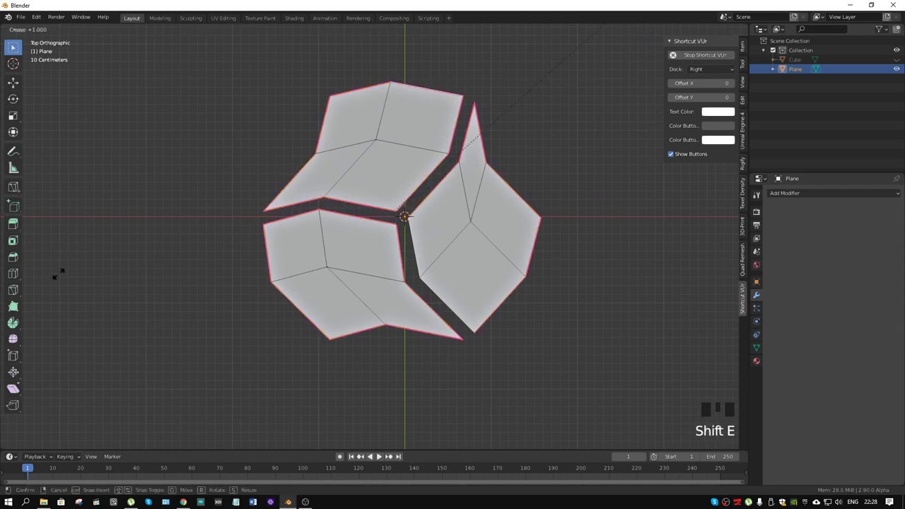
pyautogui.press('ctrl+Tab')
pyautogui.click(380, 455)
pyautogui.press('ctrl+Tab')
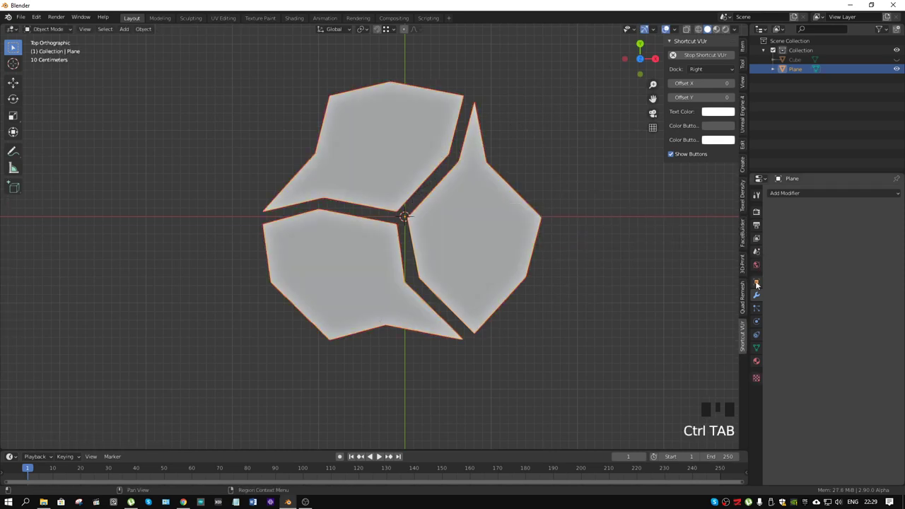
# Add a Subdivision Surface modifier with Levels Viewport 3 so the logo curves smoothly.
pyautogui.click(380, 454)
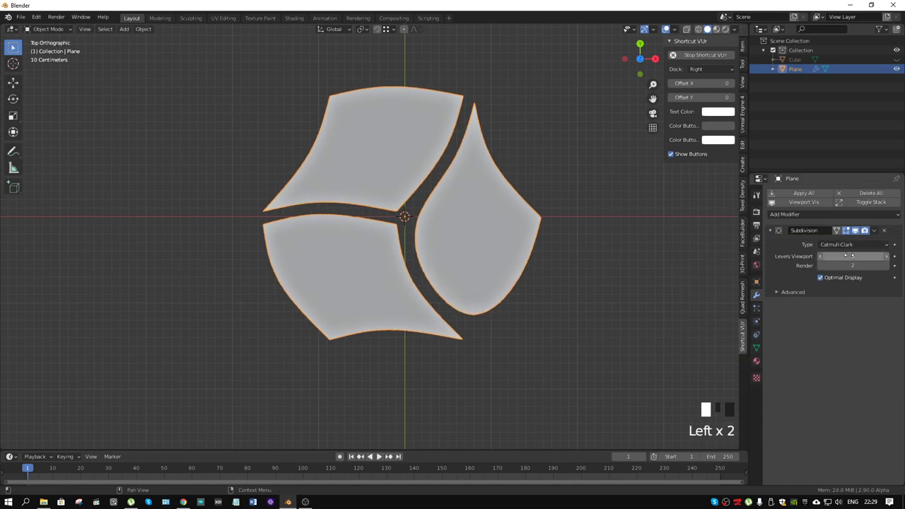
pyautogui.press('ctrl+Tab')
pyautogui.click(380, 455)
pyautogui.click(380, 455)
pyautogui.press('shift+e')
pyautogui.press('ctrl+Tab')
pyautogui.click(380, 455)
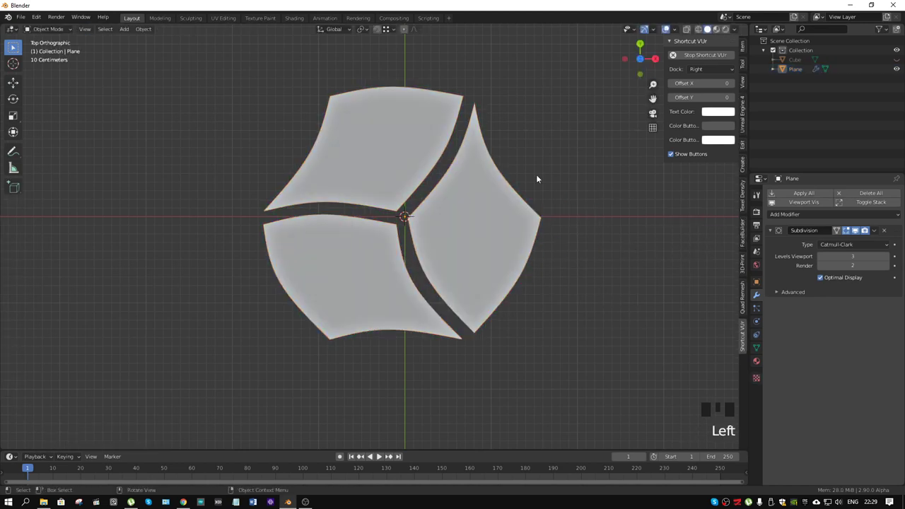
pyautogui.scroll(-3)
pyautogui.scroll(-3)
pyautogui.scroll(3)
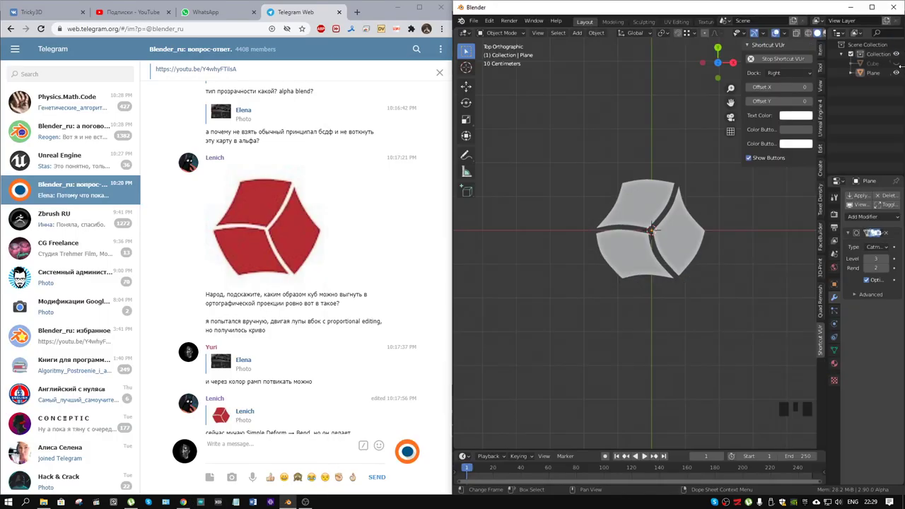